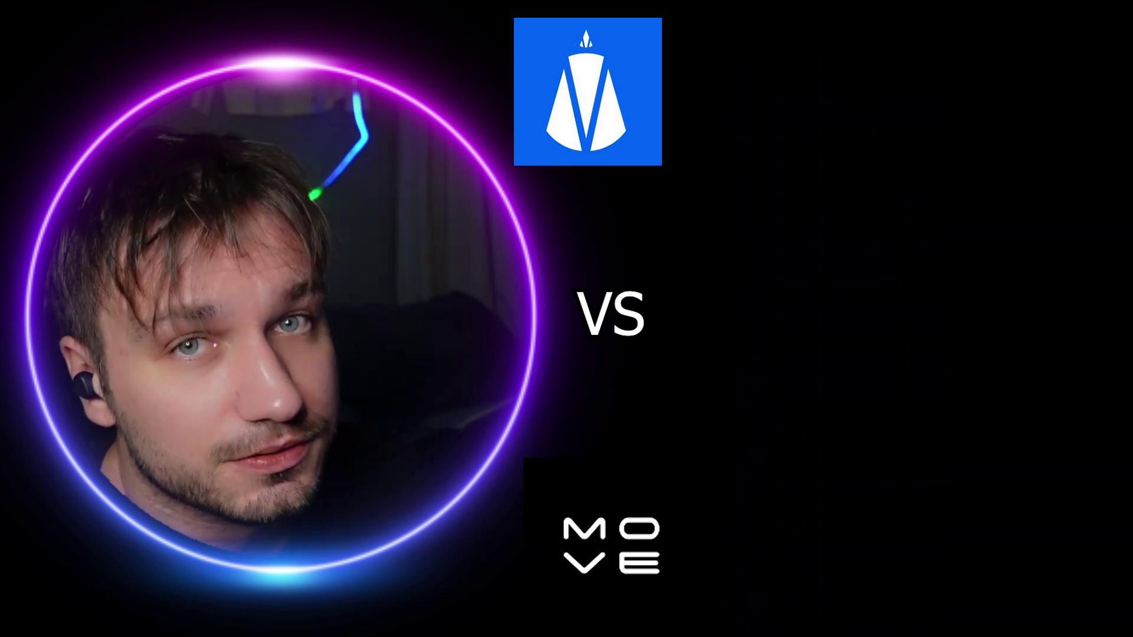
key("a")
key("Return")
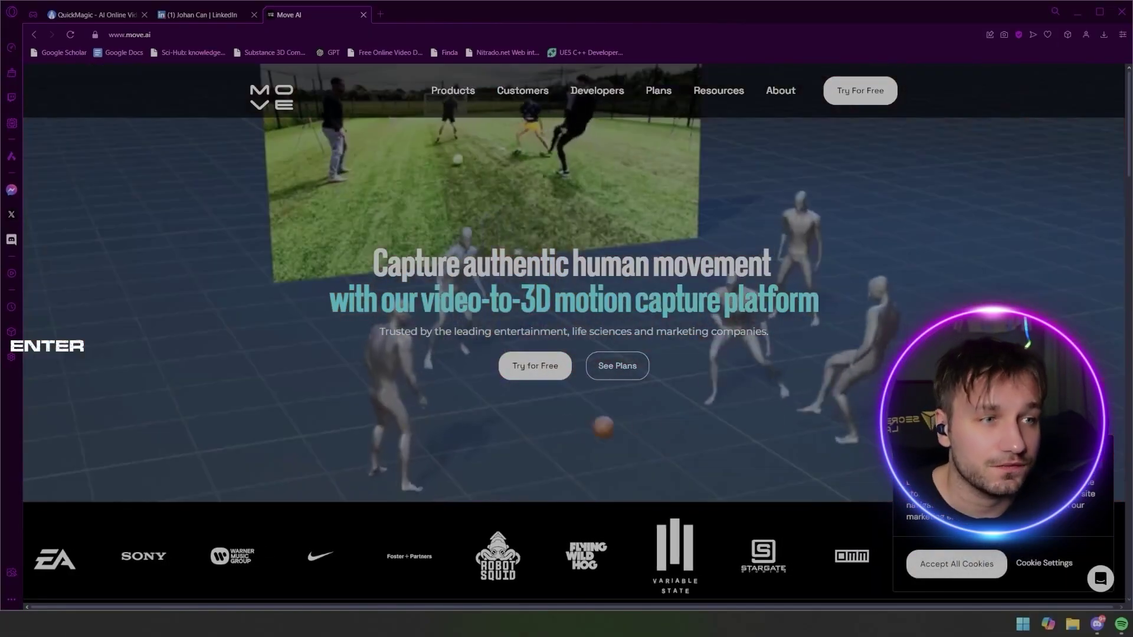
Step: Review the Move AI plan cards and start the free Move One trial via Google sign-in
left_click(955, 573)
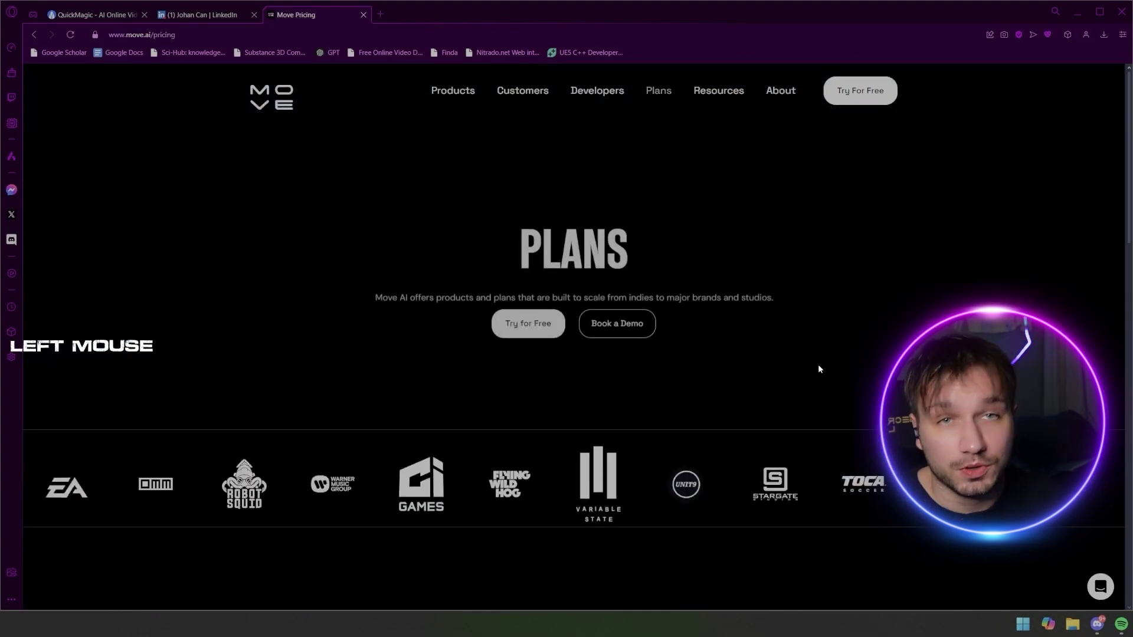
scroll("down", 3)
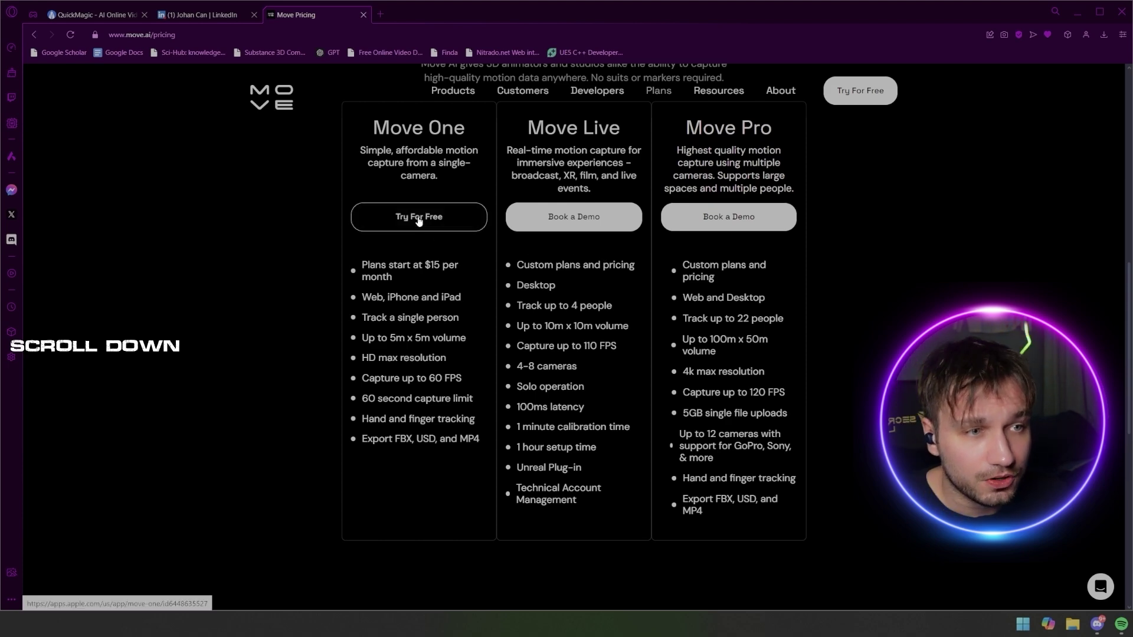
left_click(421, 222)
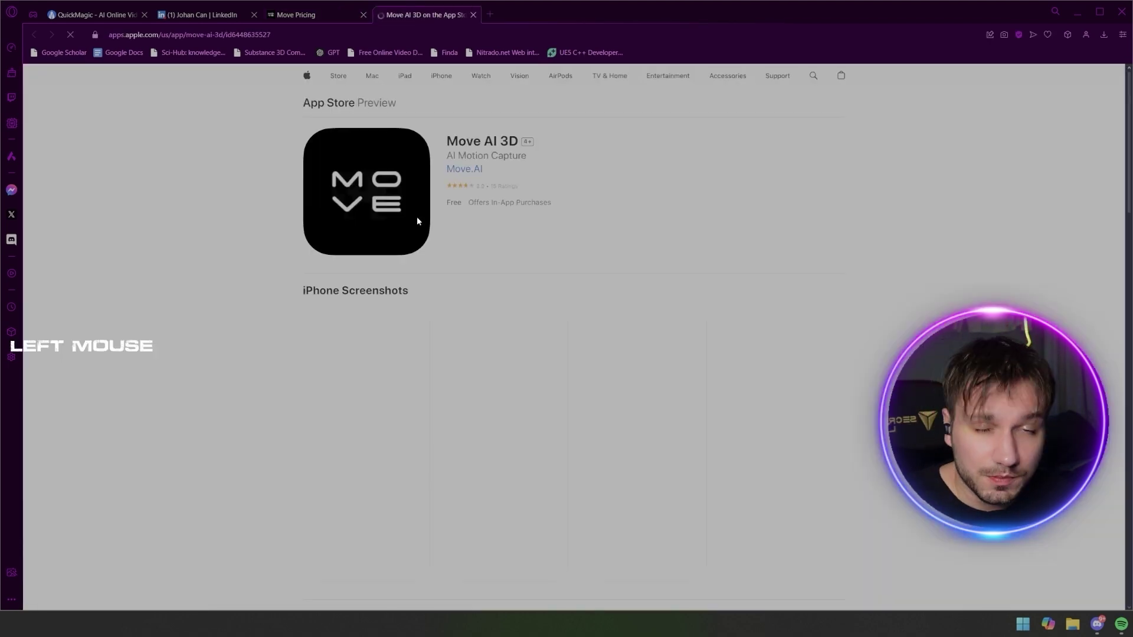
scroll("up", 3)
Step: Choose the Google account and confirm signing in to Move
left_click(853, 97)
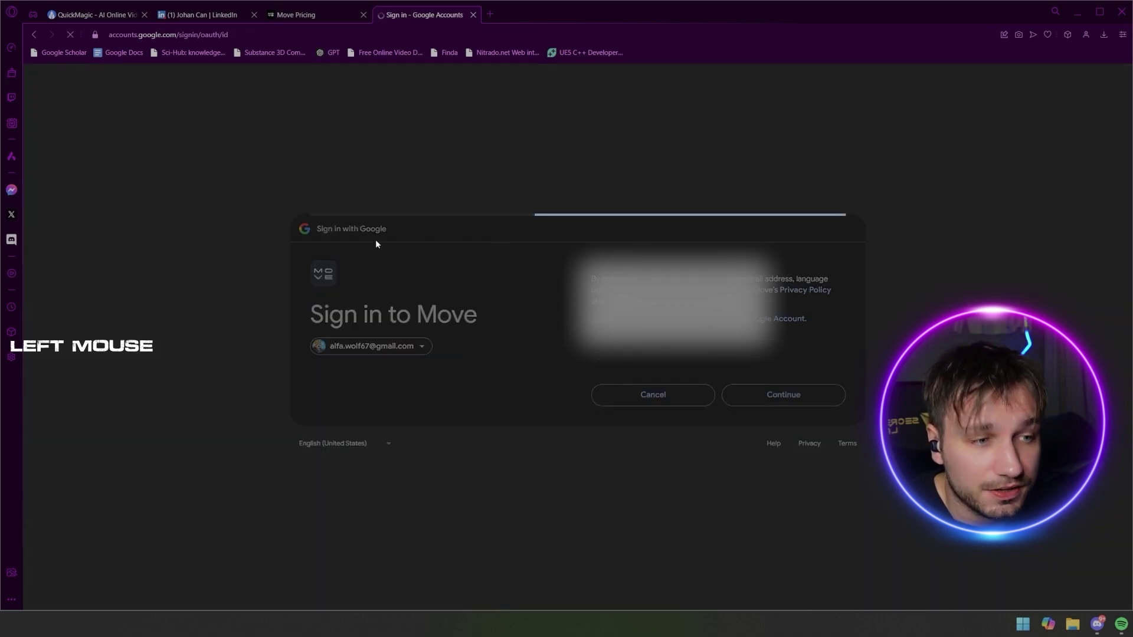
left_click(718, 291)
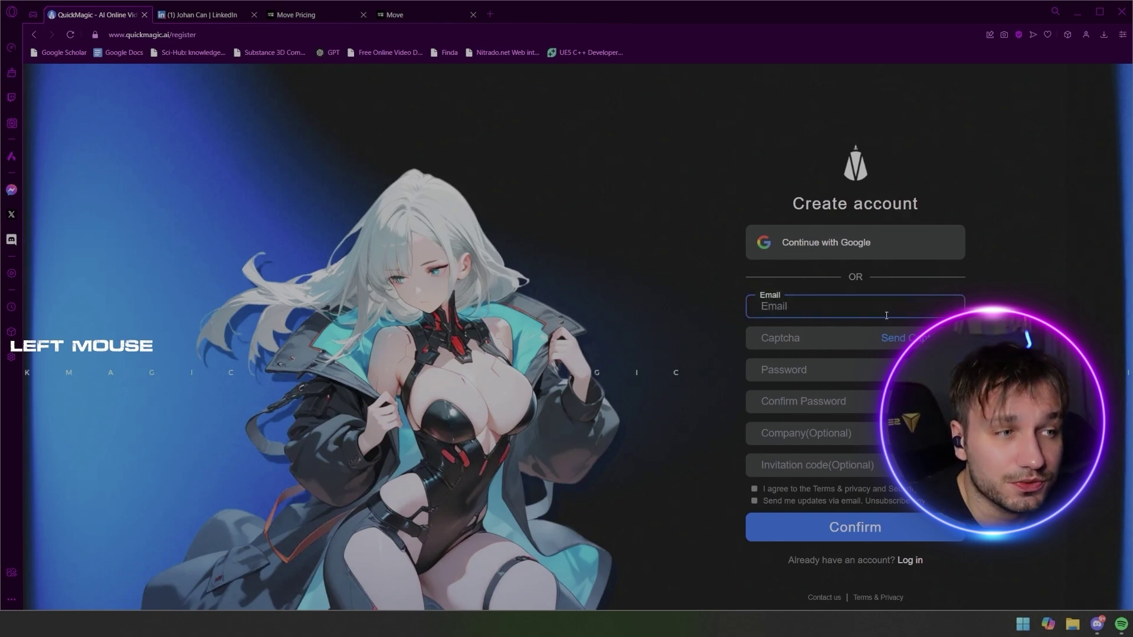
Step: Abandon the typed email and sign in to QuickMagic with Google instead
key("x")
key("alt+x")
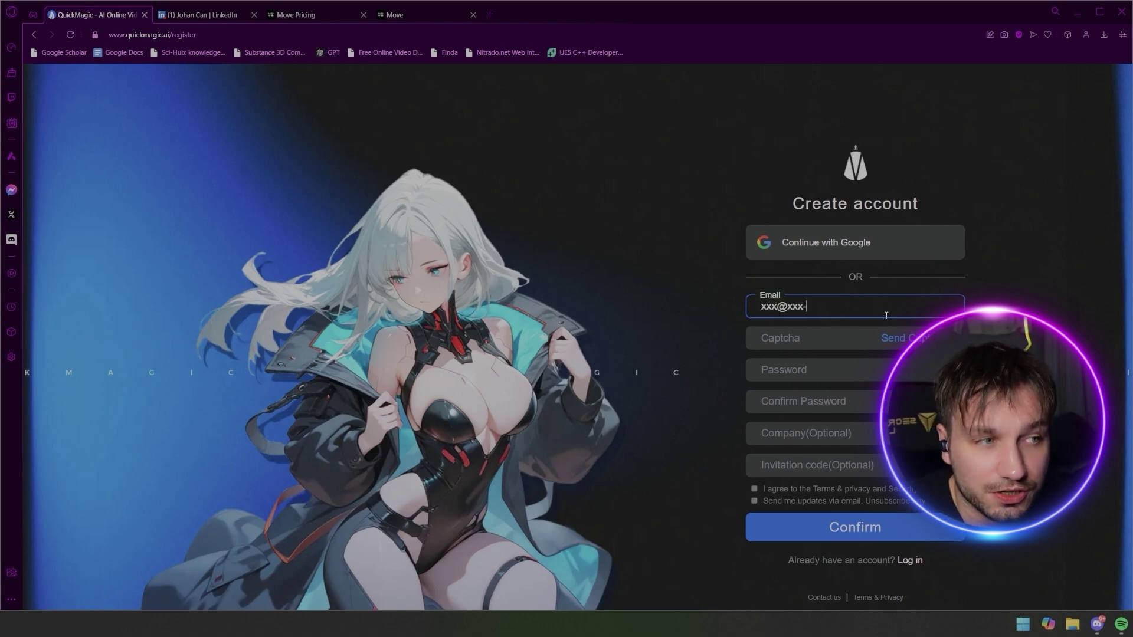
key("BackSpace")
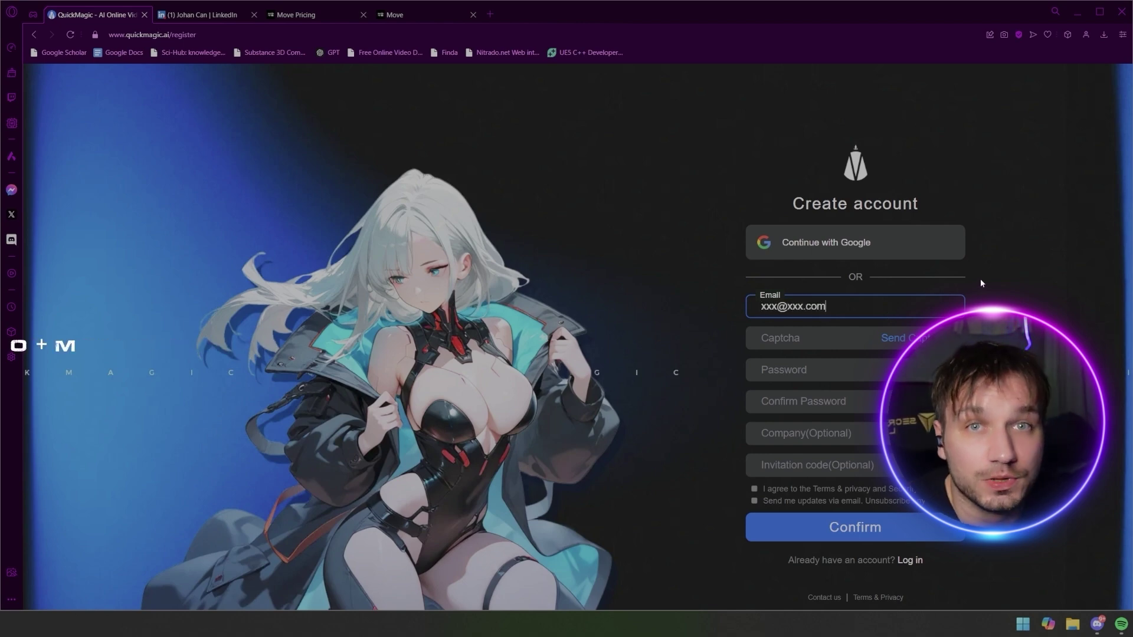
left_click(485, 355)
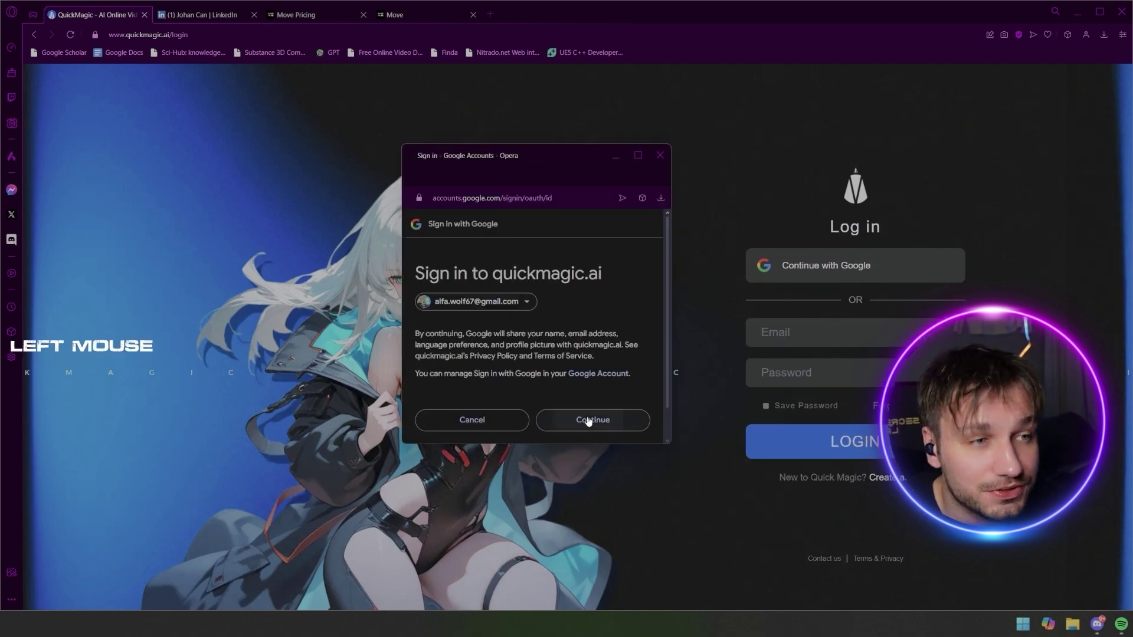
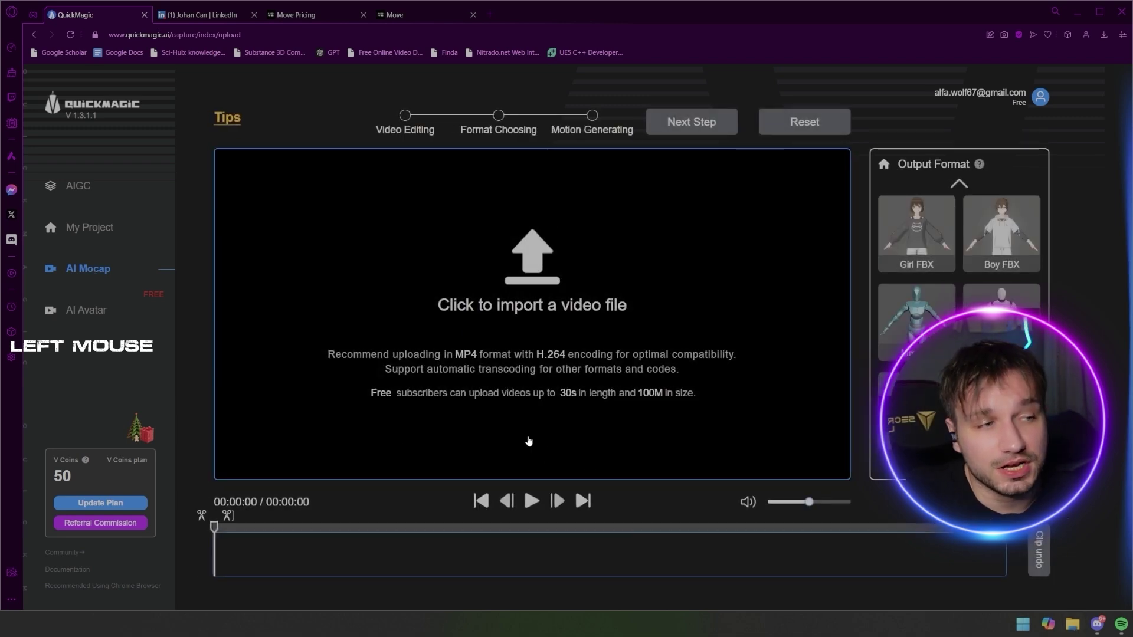
Step: Import the three-dancer shuffle video into QuickMagic's AI Mocap page
left_click(554, 351)
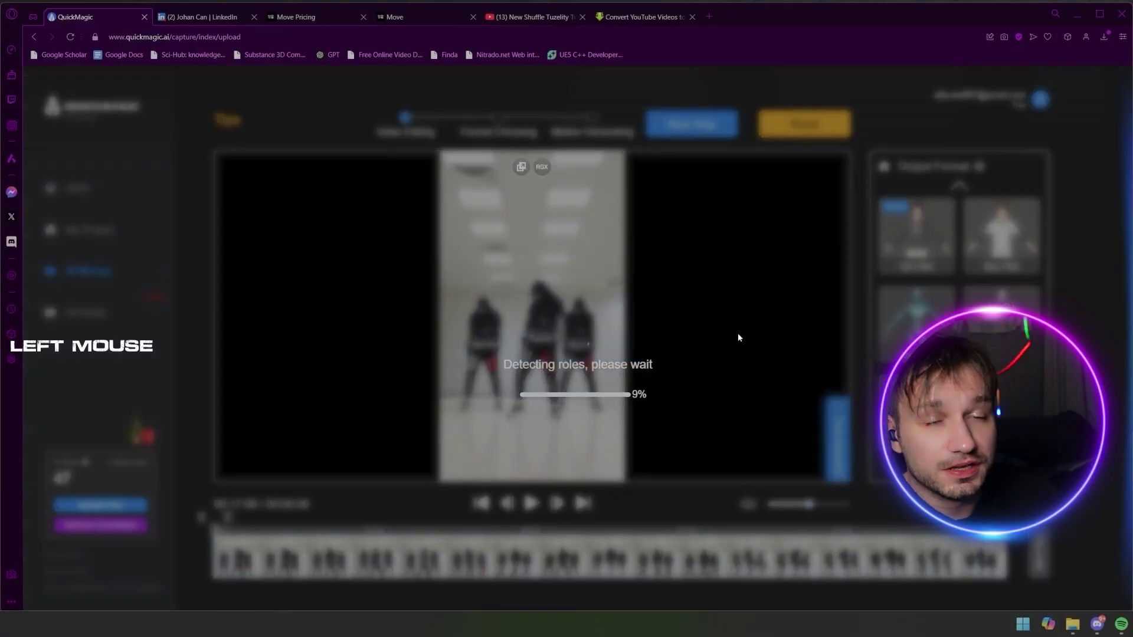
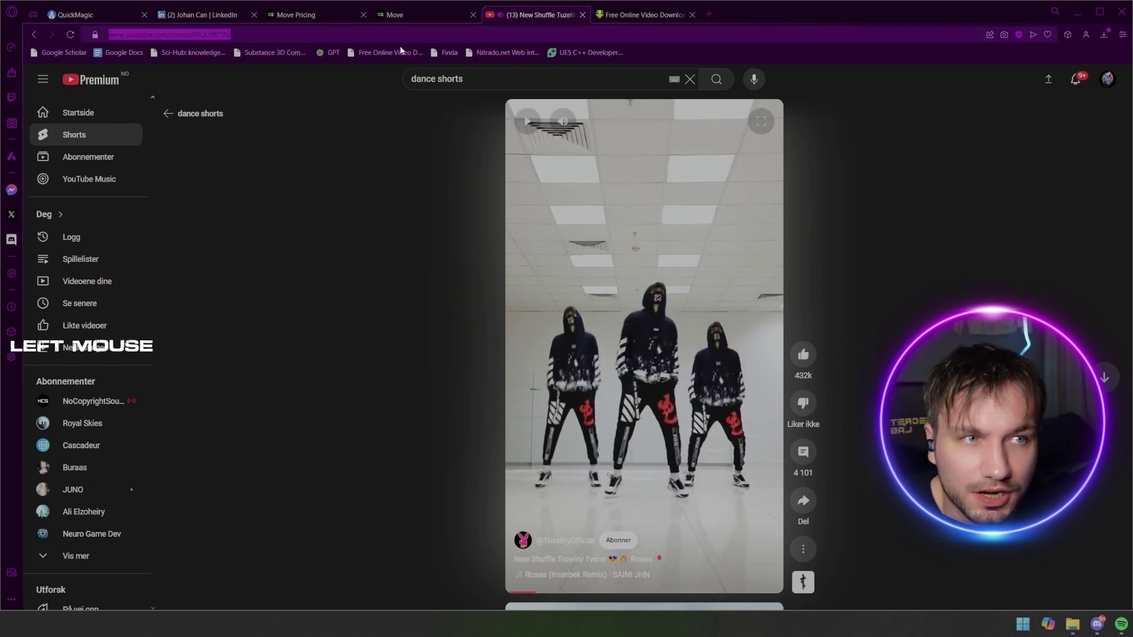
key("ctrl+c")
left_click(640, 9)
scroll("down", 3)
scroll("up", 3)
scroll("up", 3)
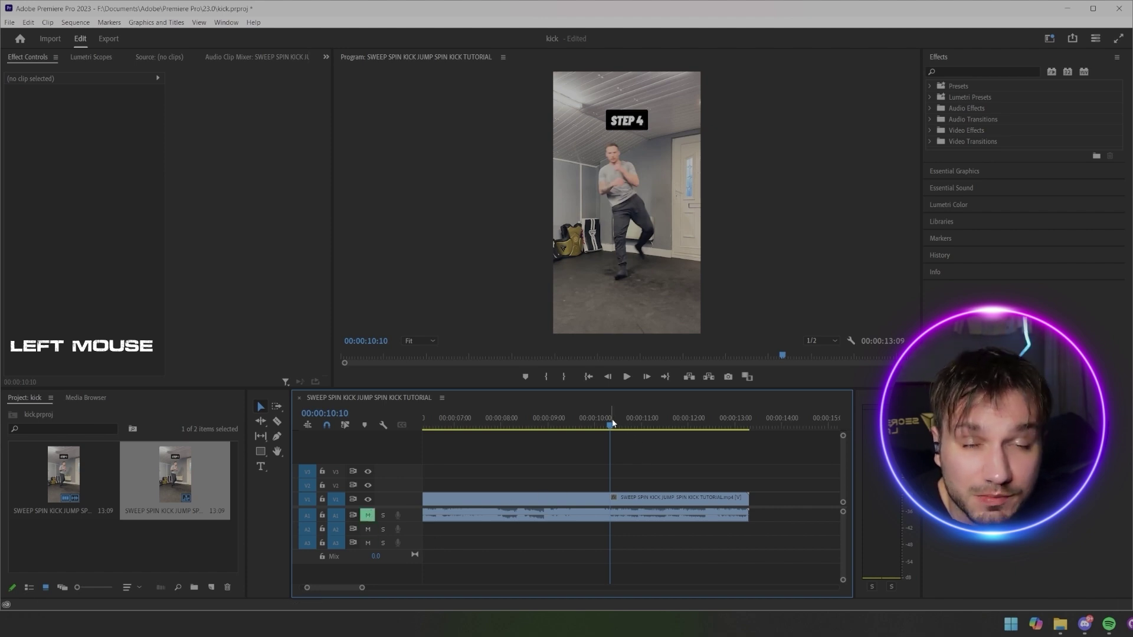
Step: Play the tutorial, park the playhead at the Step 5 start and select the clip with the Razor tool ready
key("space")
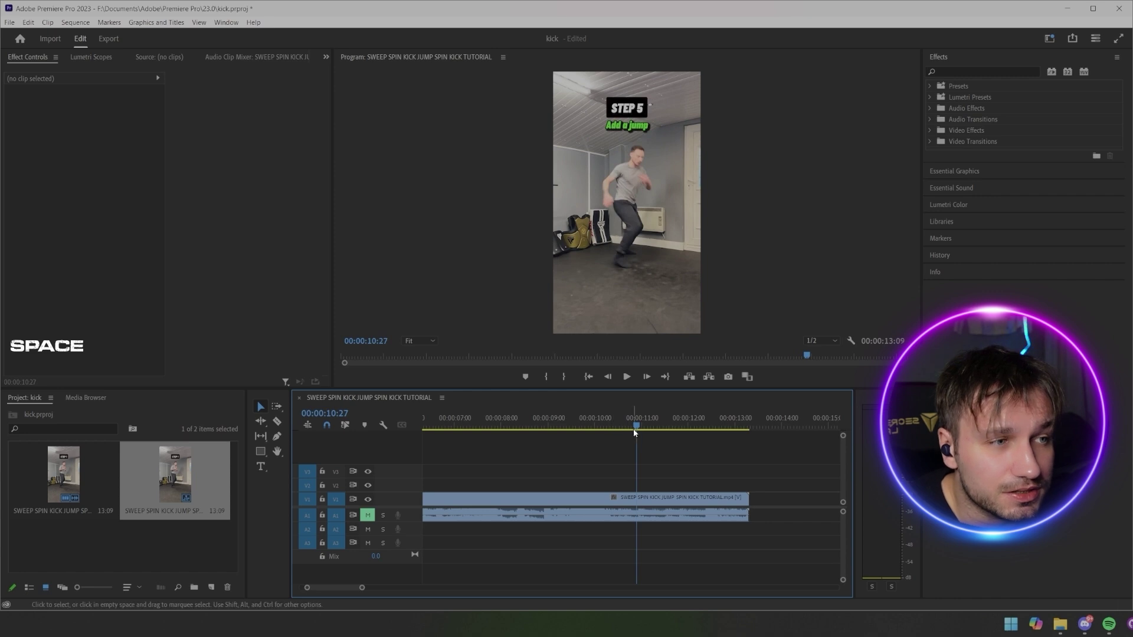
left_click(638, 425)
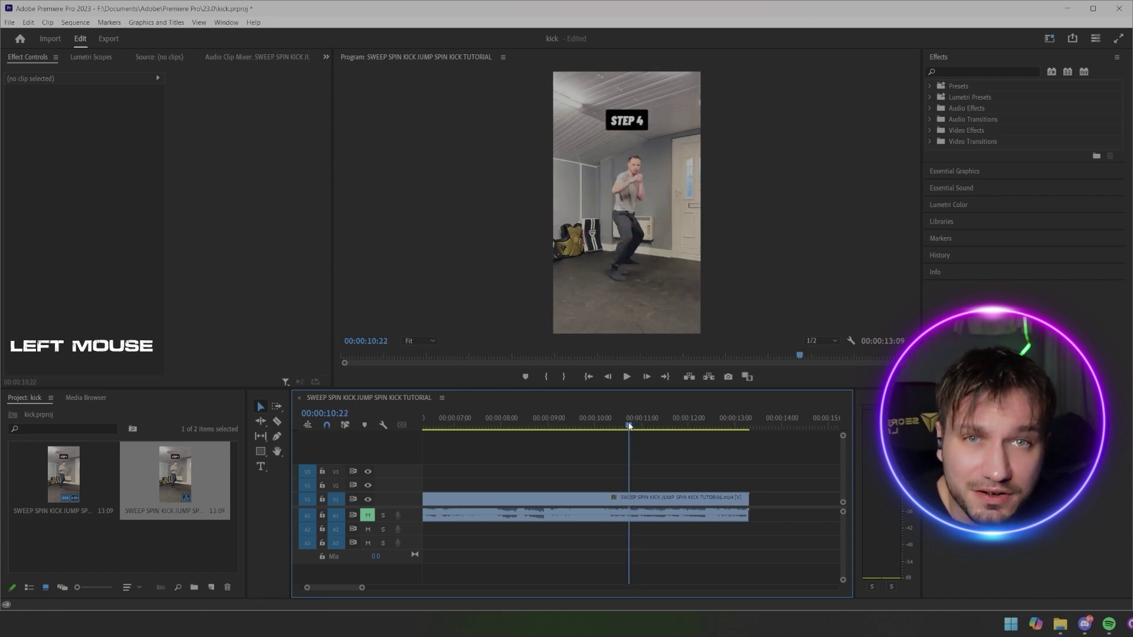
key("d")
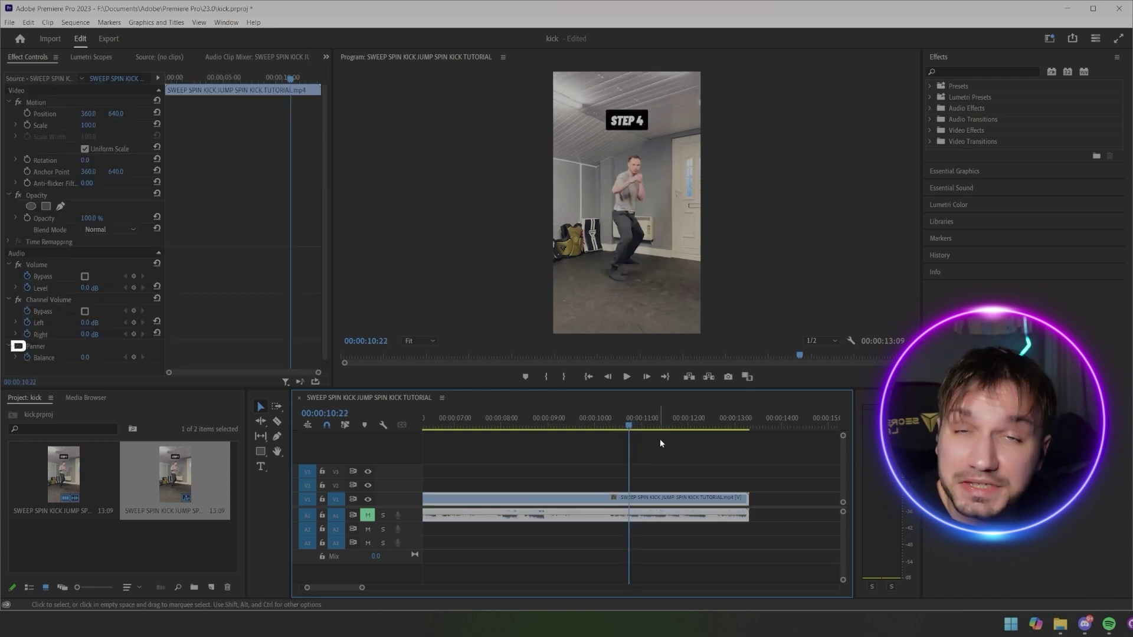
key("Right")
key("c")
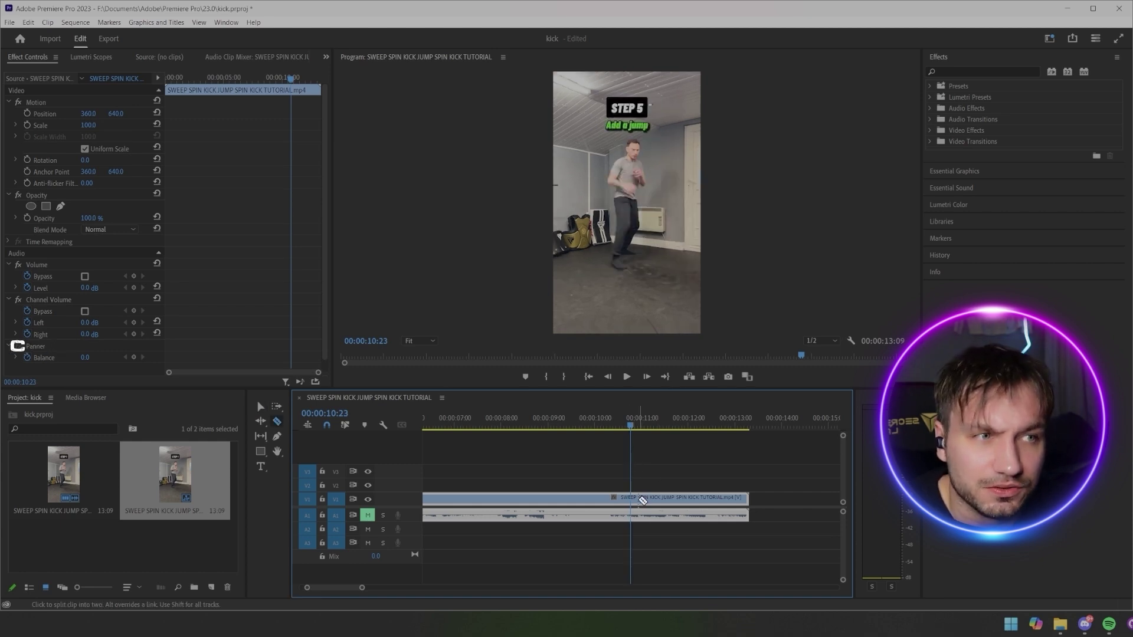
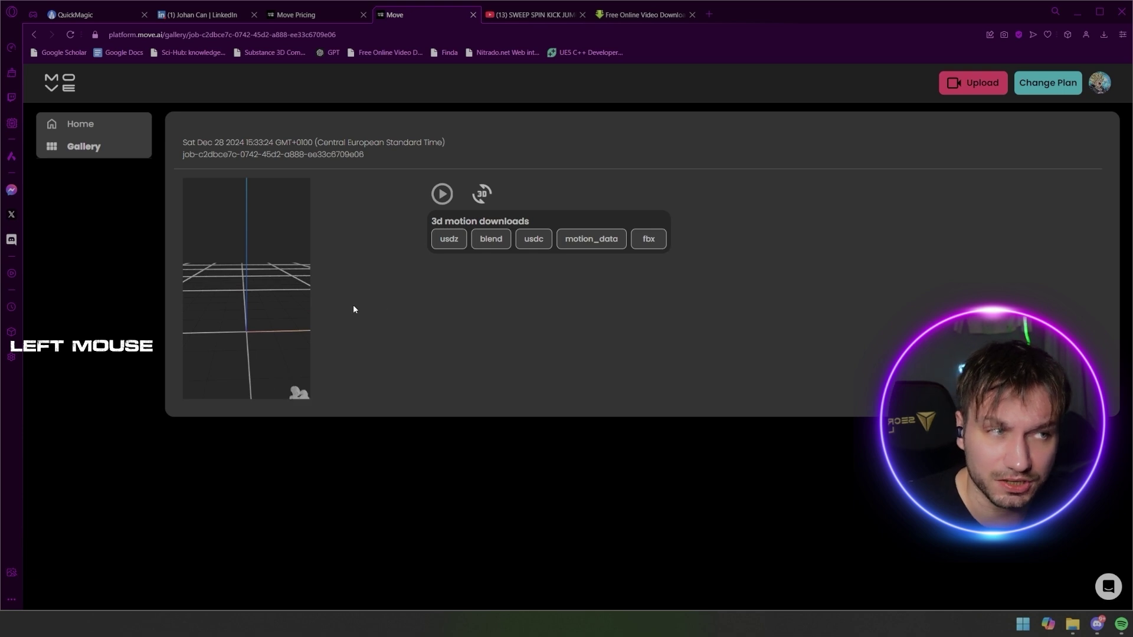
Step: Scroll the Move AI job page down to its 3D preview
scroll("down", 3)
Step: Scrub the dance to around frame 155 and select the mannequin's Bip001 rig root
left_click(482, 193)
left_click(398, 361)
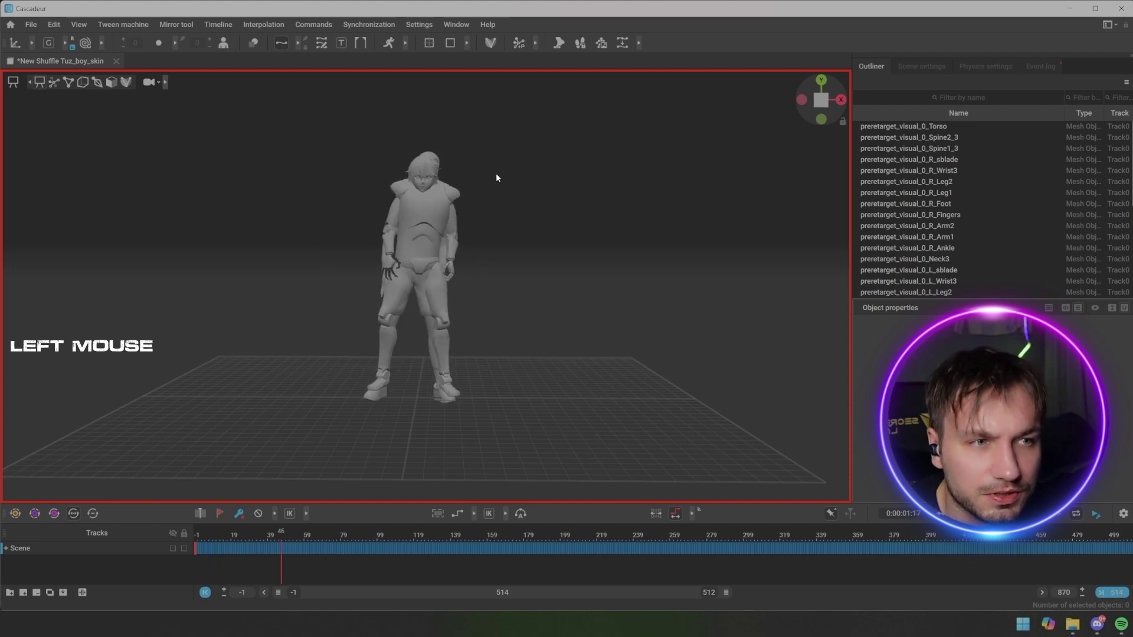
scroll("down", 3)
left_click(554, 282)
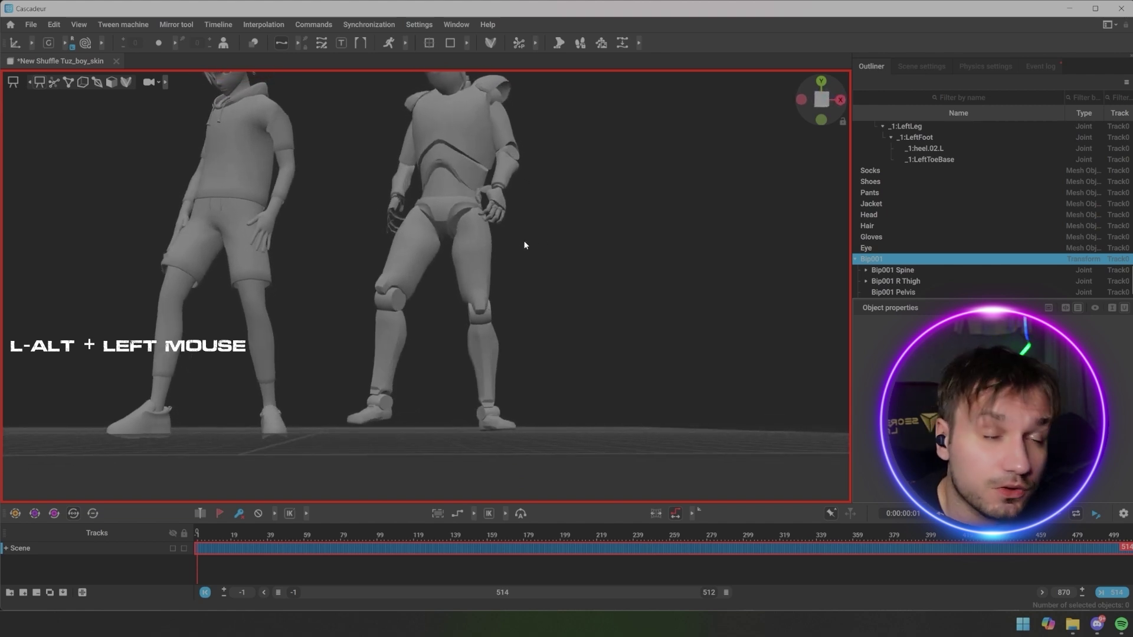
left_click(530, 252)
Step: Zoom and frame the viewport on the mannequin's hands to check its mid-move pose
scroll("down", 3)
middle_click(560, 231)
left_click(553, 305)
left_click(550, 312)
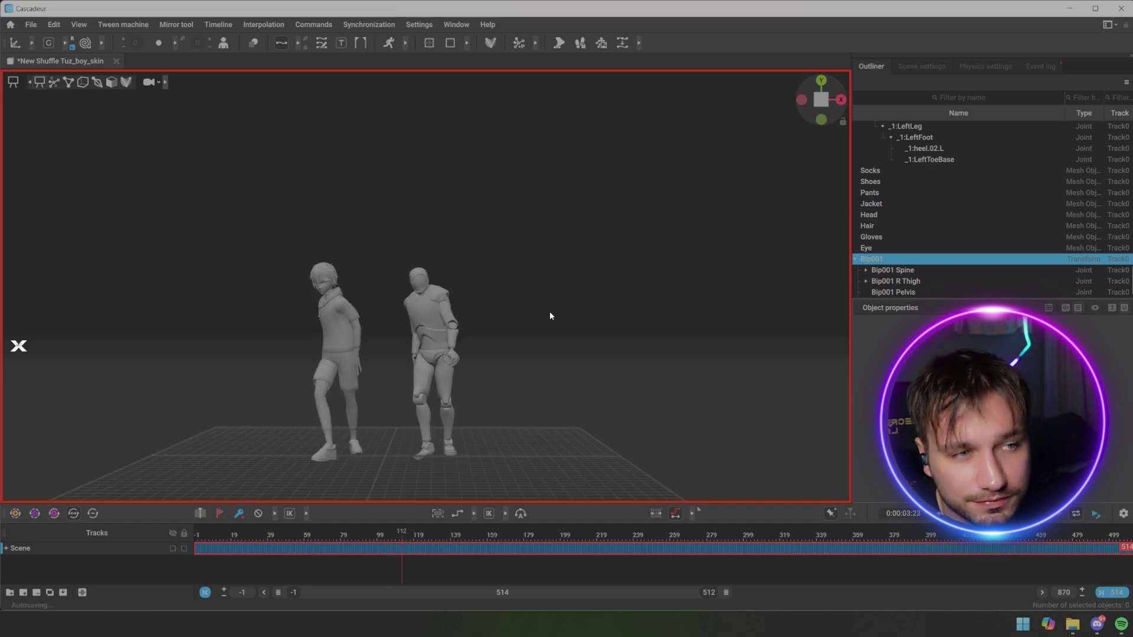
key("x")
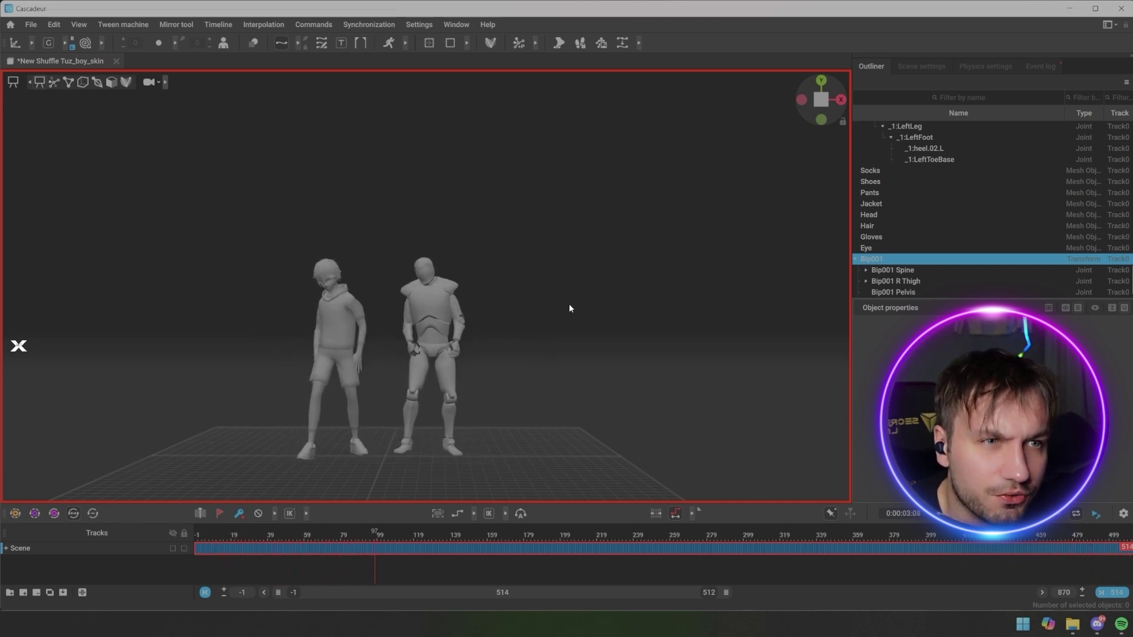
scroll("up", 3)
Step: Select the mannequin's rig and frame its fingers up close at a couple of frames
key("s")
key("x")
left_click(408, 433)
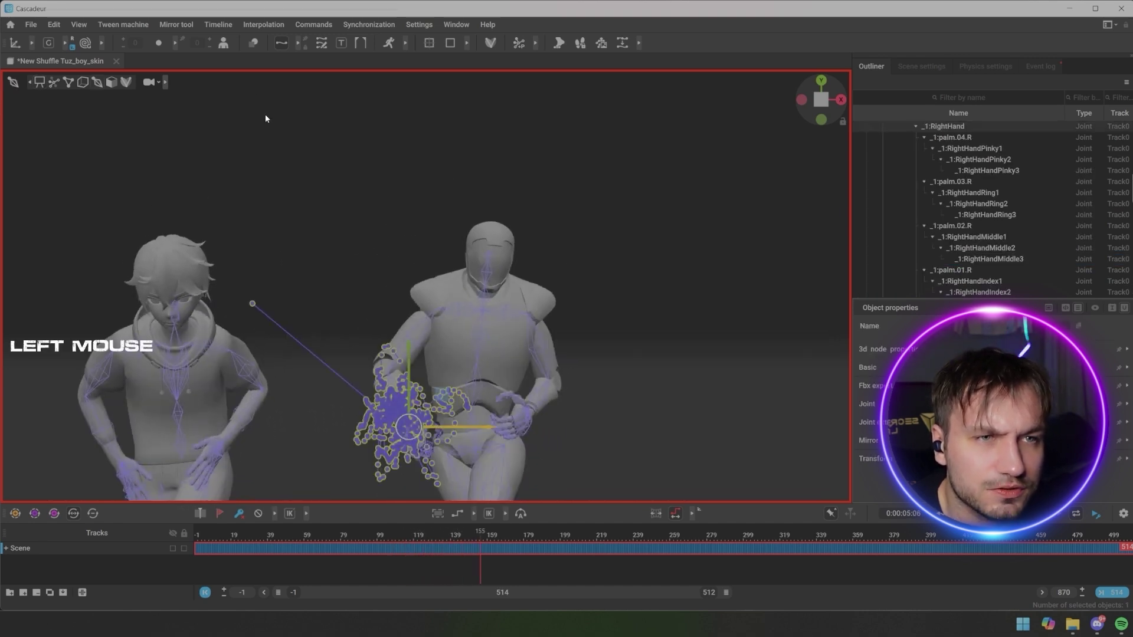
key("s")
left_click(278, 44)
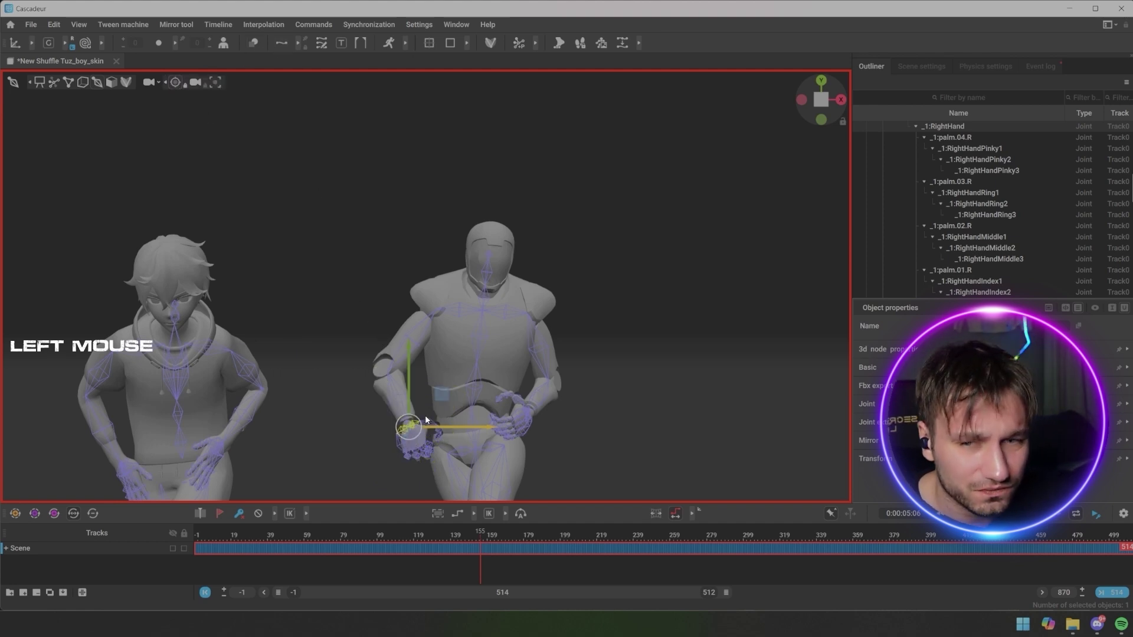
key("t")
scroll("down", 3)
key("x")
Step: Select the human character's Bip001 left hand joint and frame both characters' hands near frame 54
key("s")
left_click(731, 353)
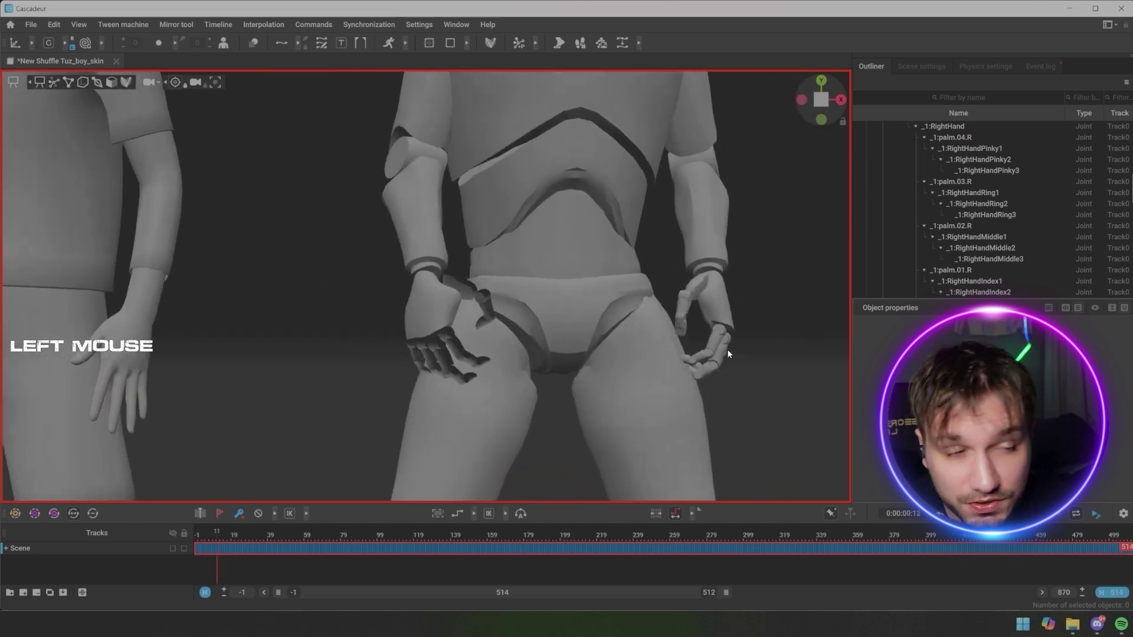
key("x")
scroll("down", 3)
key("s")
left_click(201, 335)
key("t")
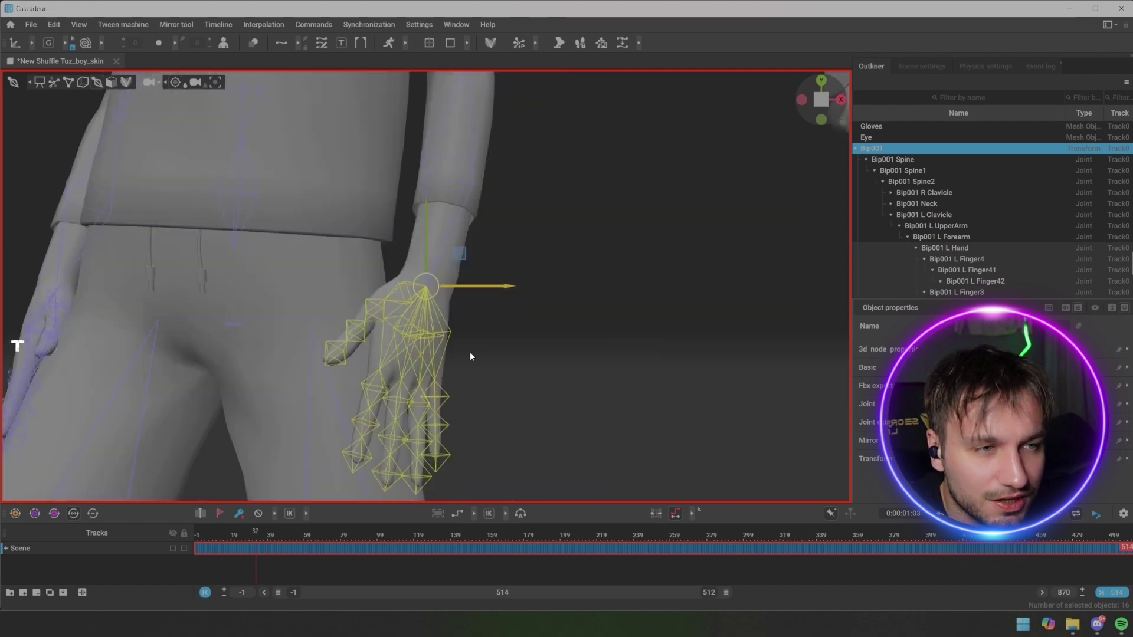
scroll("down", 3)
key("x")
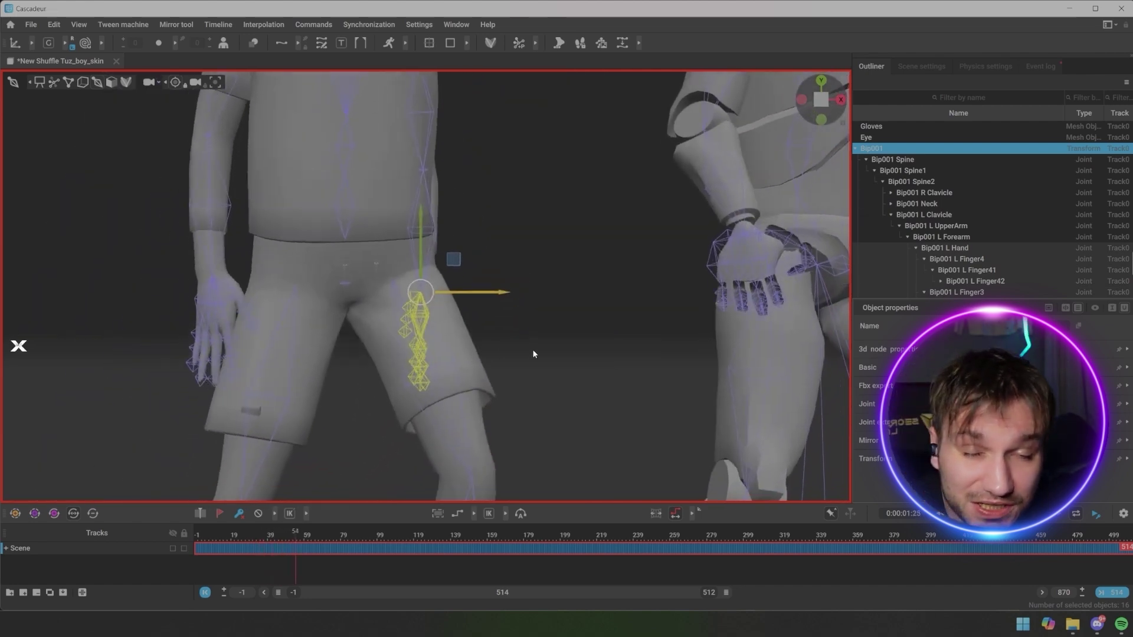
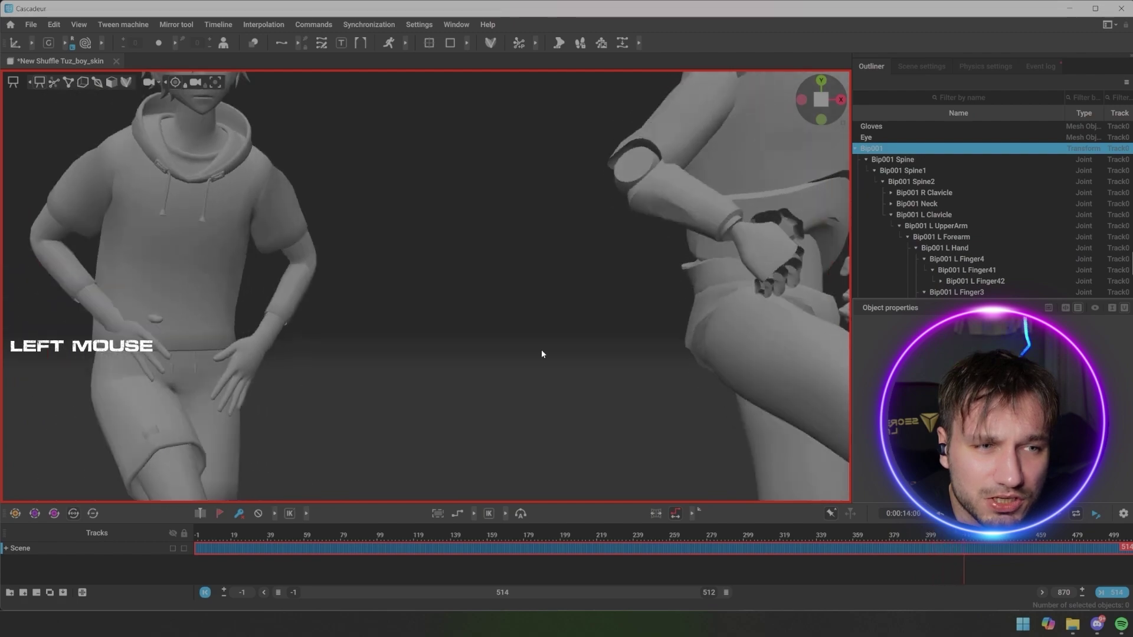
Step: Step through the last frames while moving in on the mannequin and viewing the dancers from the side
left_click(547, 350)
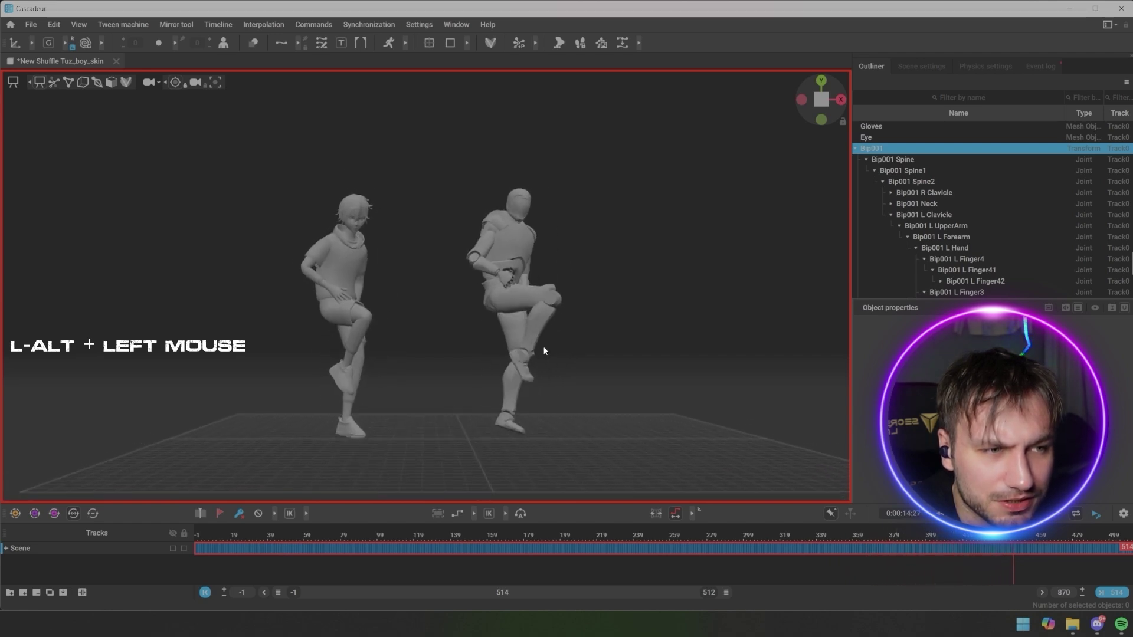
left_click(546, 350)
left_click(580, 388)
scroll("up", 3)
middle_click(473, 367)
left_click(577, 354)
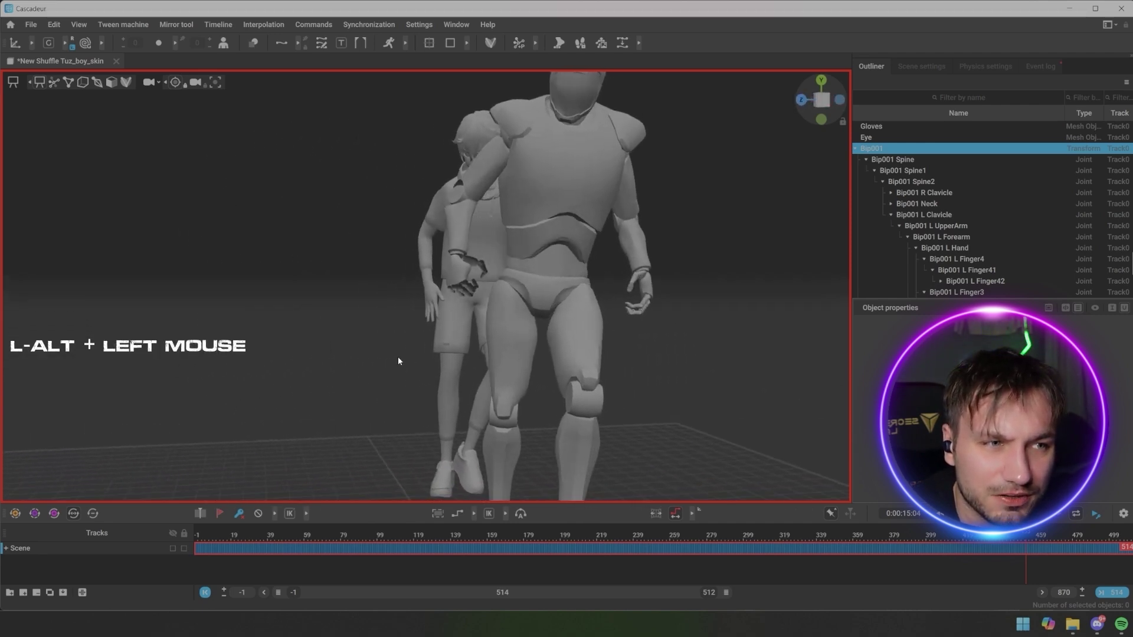
middle_click(478, 325)
Step: Orbit behind both dancers and replay the final stretch of the shuffle in full body
left_click(688, 342)
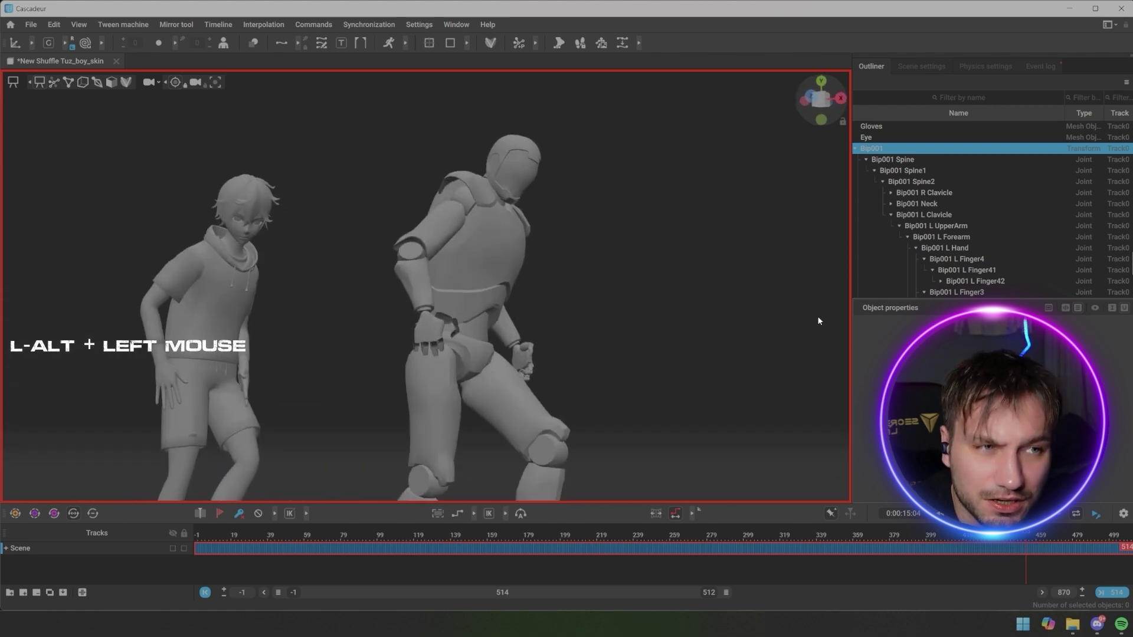
scroll("down", 3)
left_click(587, 458)
middle_click(637, 458)
left_click(576, 338)
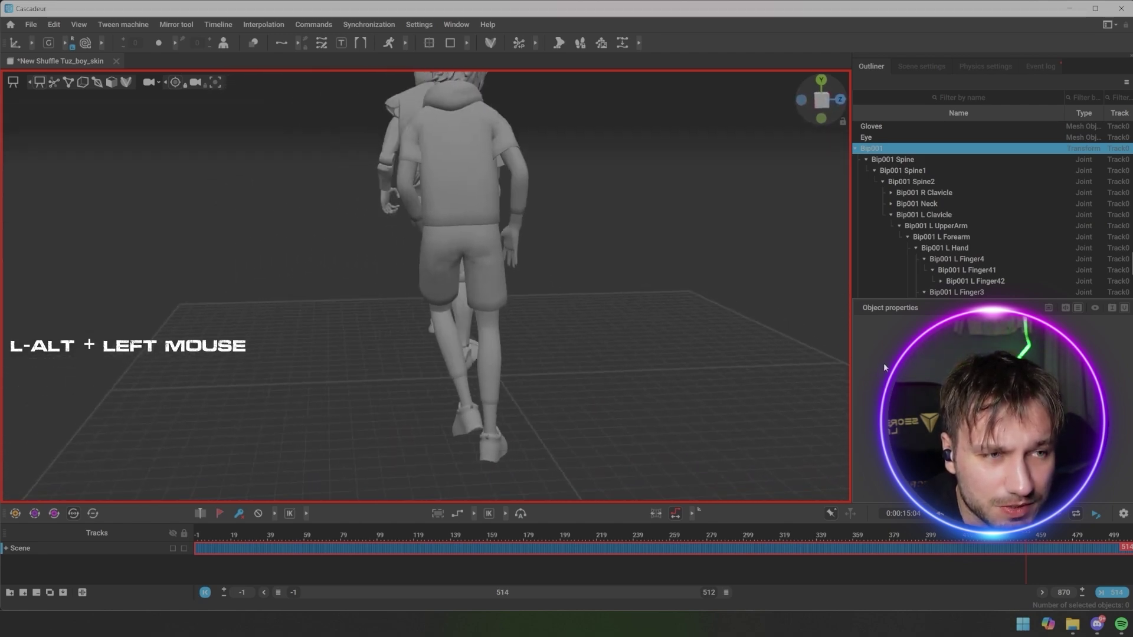
middle_click(657, 347)
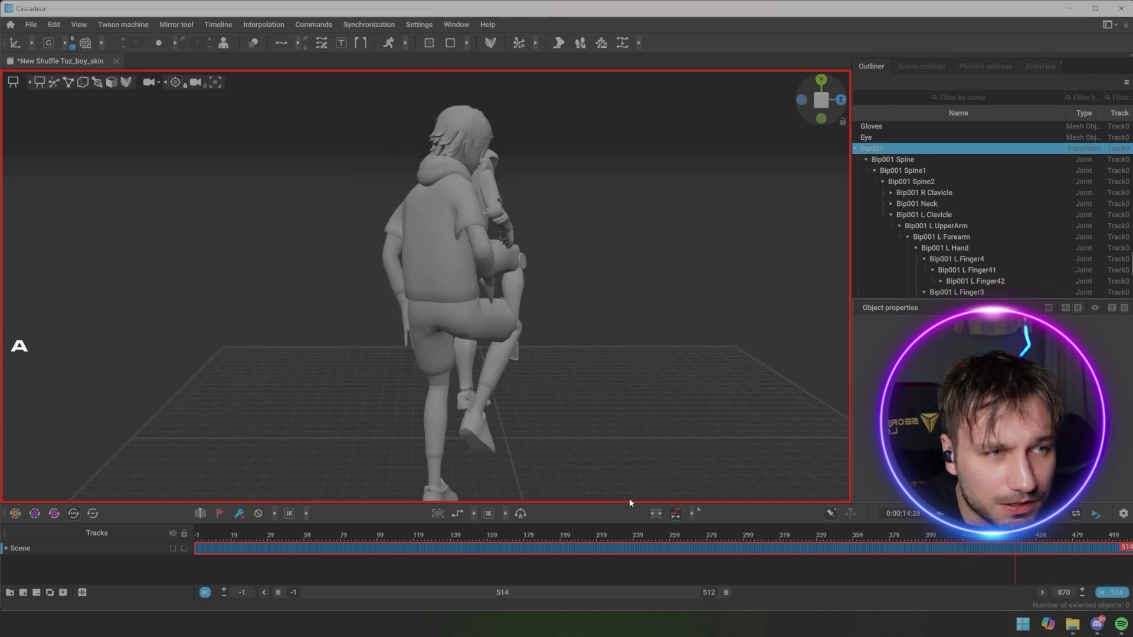
key("d")
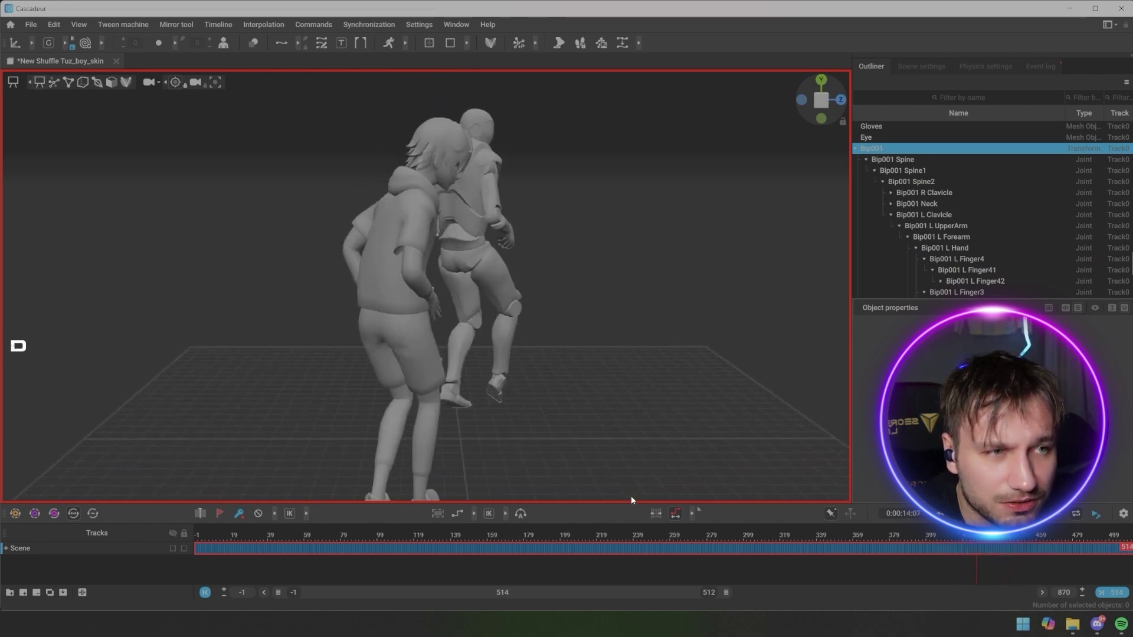
key("alt+d")
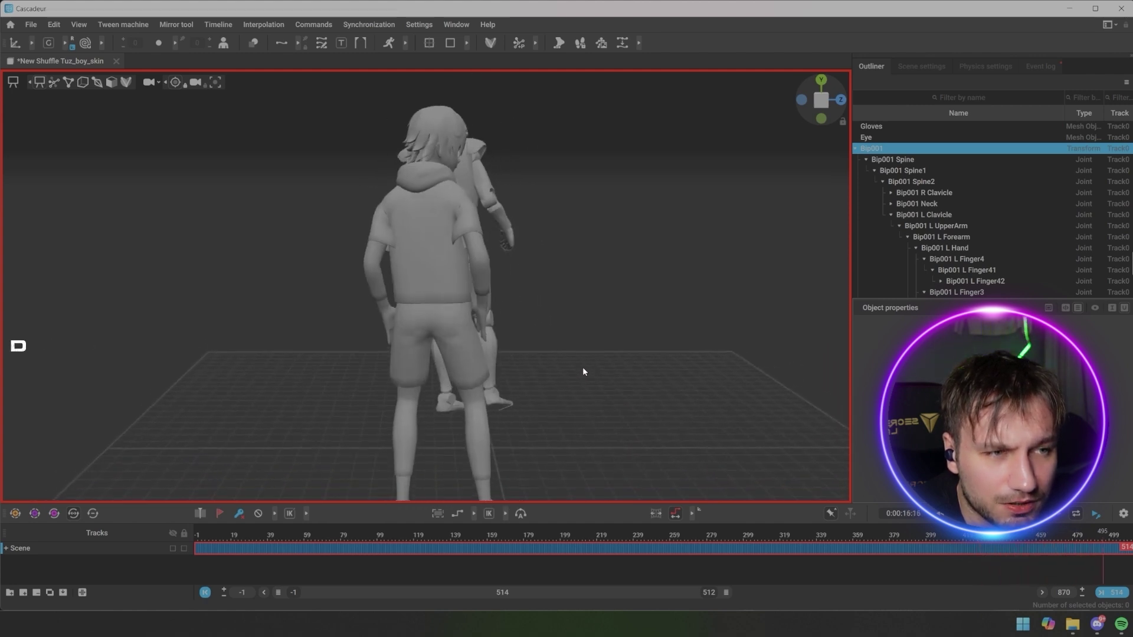
Step: Jump to 17 s to frame both dancers' backward lean, then head to the QuickMagic preview
key("a")
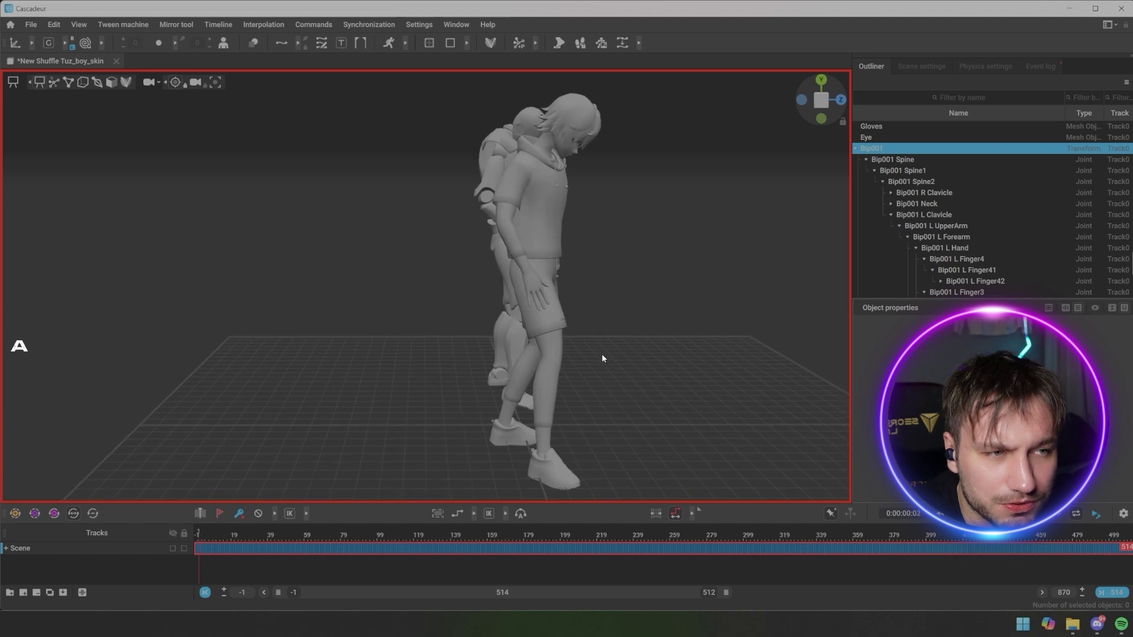
left_click(642, 349)
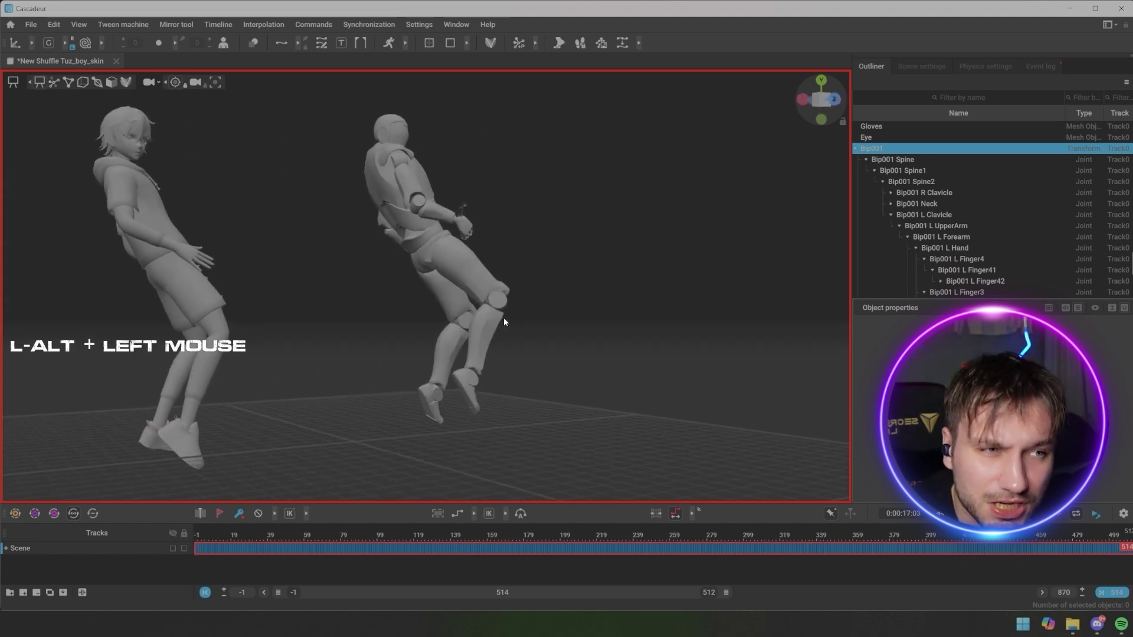
middle_click(497, 323)
left_click(558, 320)
scroll("down", 3)
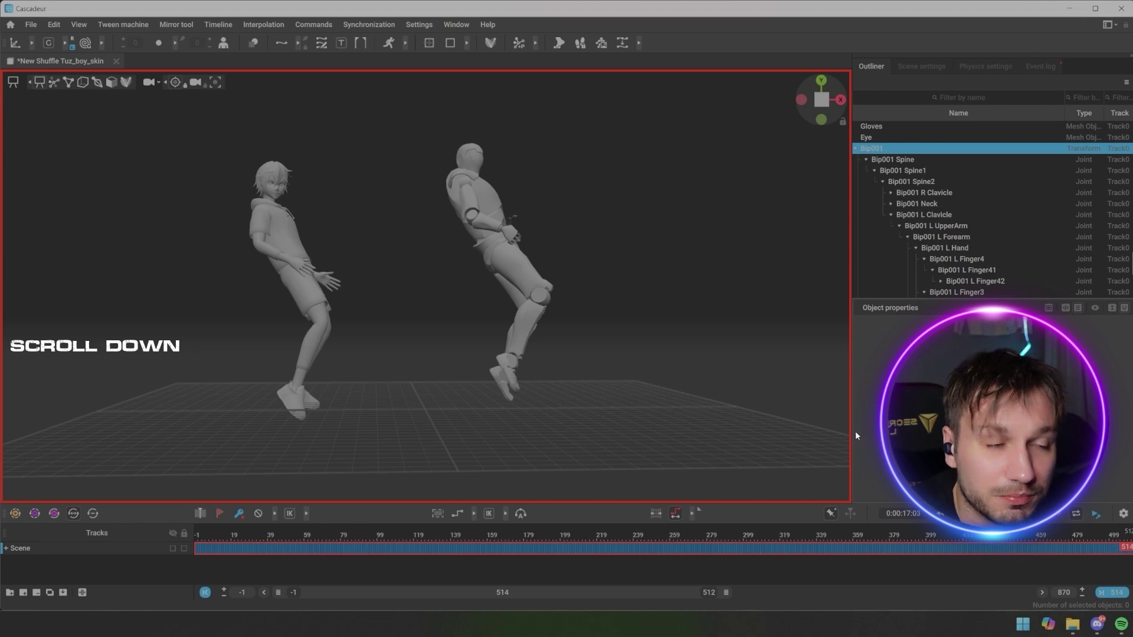
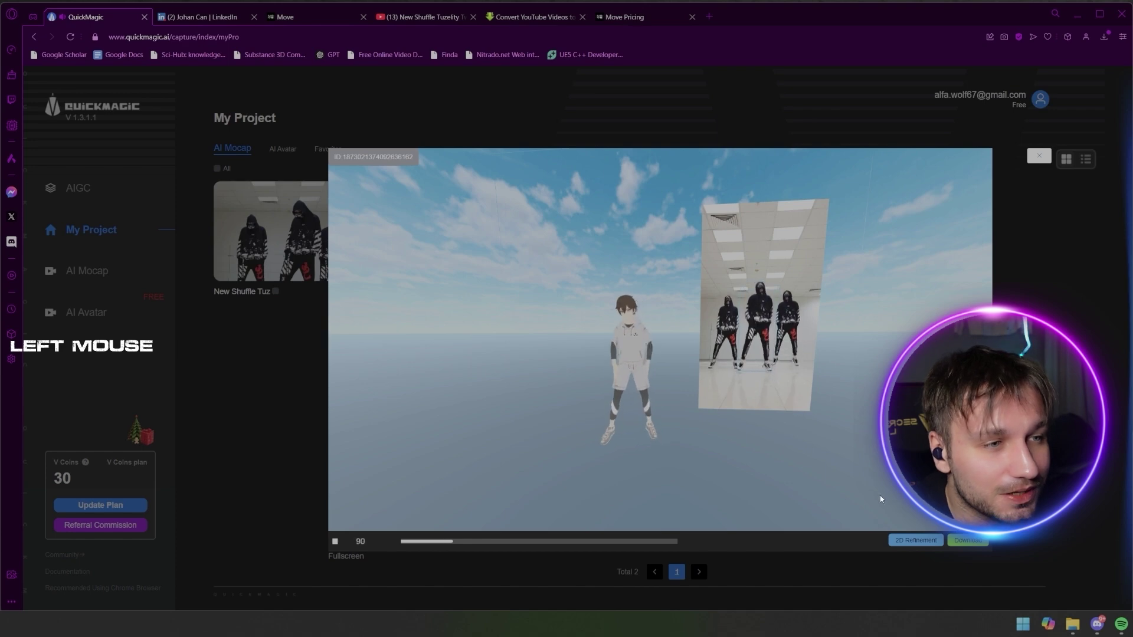
Step: Scroll the QuickMagic page to view the mocap preview playing beside the source video
scroll("up", 3)
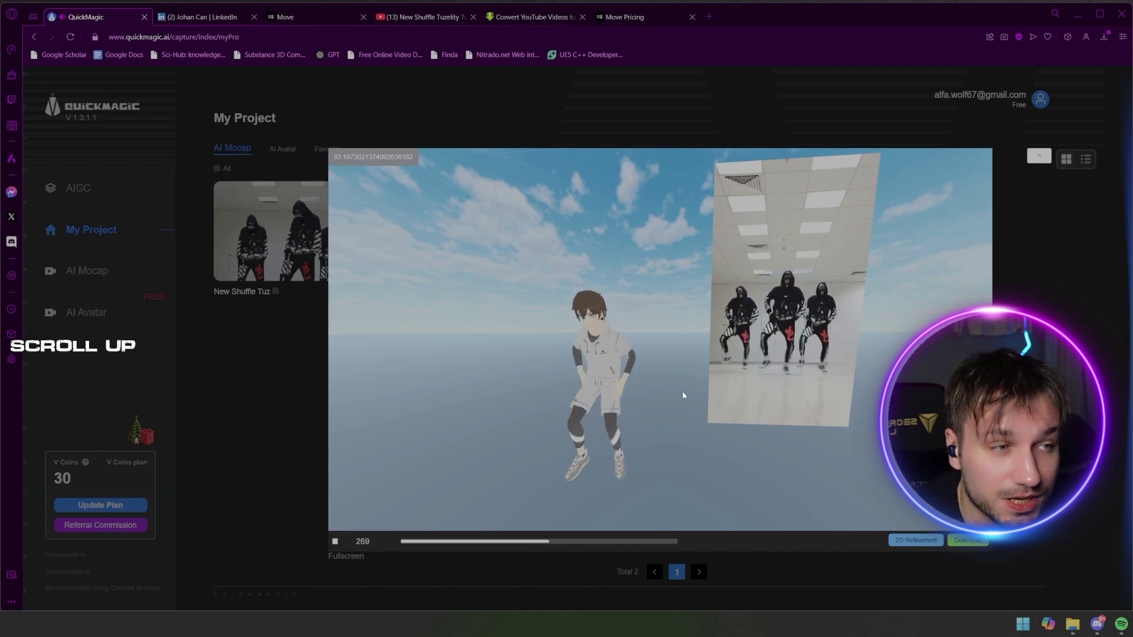